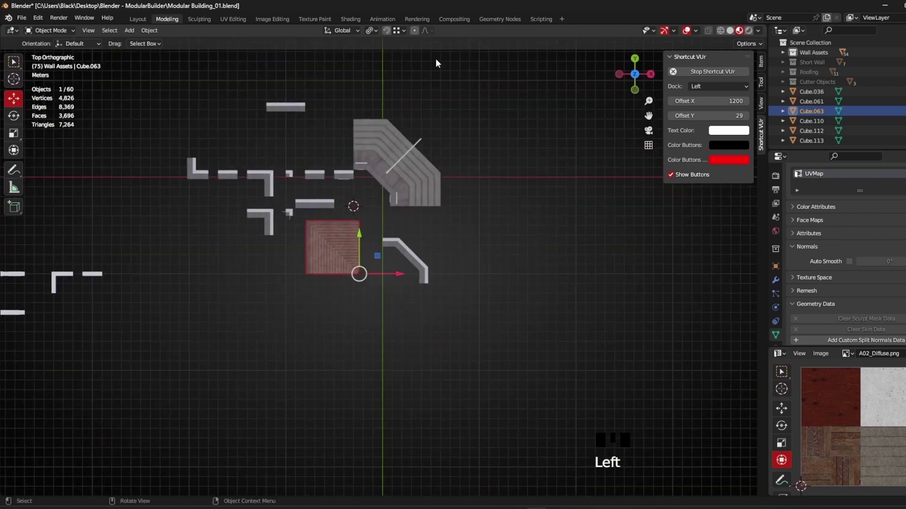
Switch to top orthographic view and zoom in on the roof piece beside the tower walls.
left_click(392, 32)
left_click_drag(404, 36, 371, 254)
scroll("up", 3)
left_click_drag(372, 225, 364, 340)
scroll("up", 3)
left_click(357, 422)
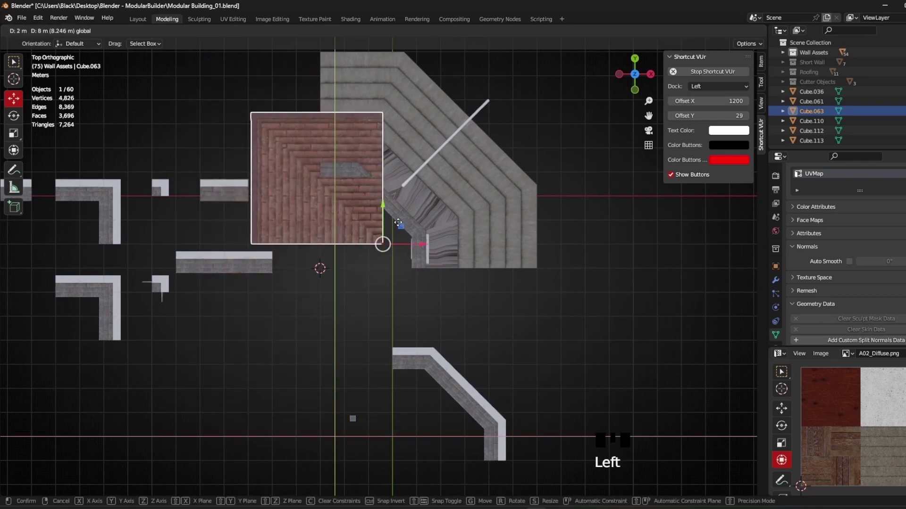
scroll("up", 3)
left_click_drag(462, 275, 376, 287)
scroll("up", 3)
left_click(375, 289)
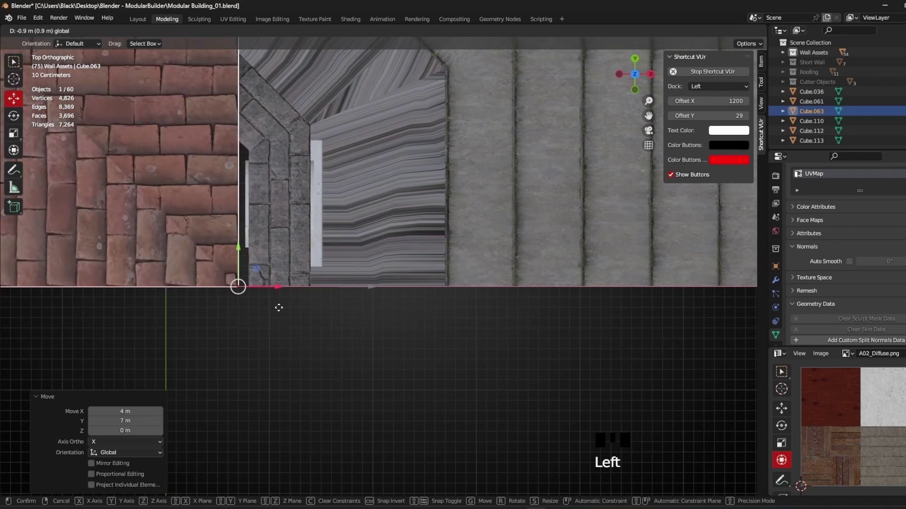
Move Cube.063 along X/Y with snapping until its edge sits snug against the angled tower wall.
scroll("up", 3)
left_click_drag(166, 306, 219, 324)
scroll("down", 3)
left_click_drag(319, 299, 425, 340)
left_click(426, 340)
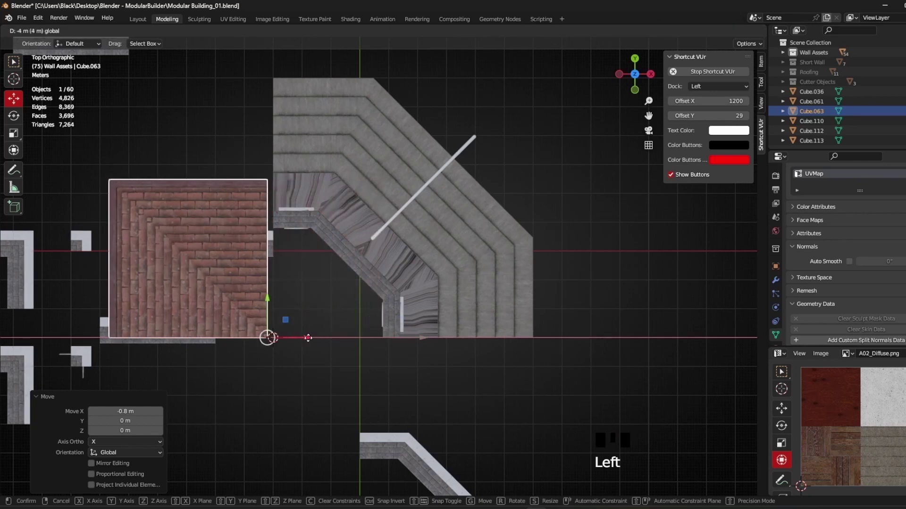
scroll("up", 3)
left_click_drag(273, 317, 239, 335)
scroll("up", 3)
left_click_drag(256, 325, 266, 326)
left_click(266, 326)
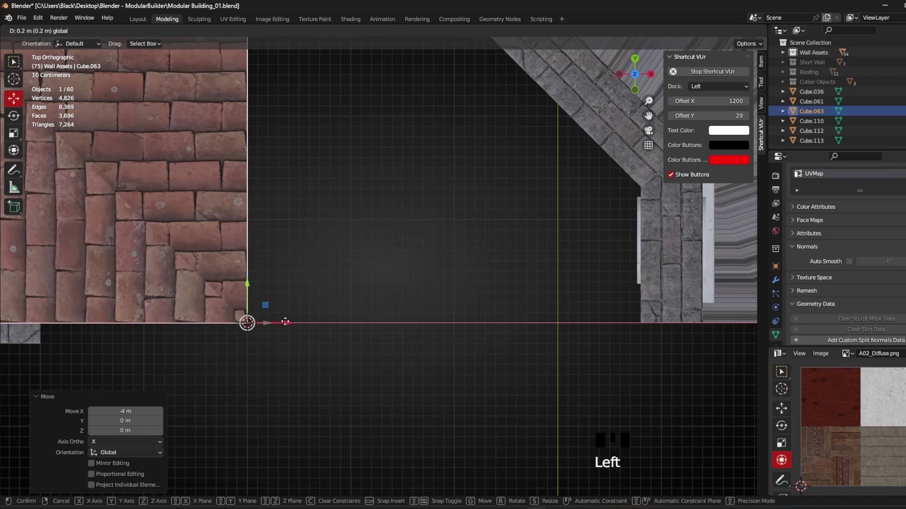
scroll("down", 3)
left_click_drag(292, 194, 306, 243)
scroll("up", 3)
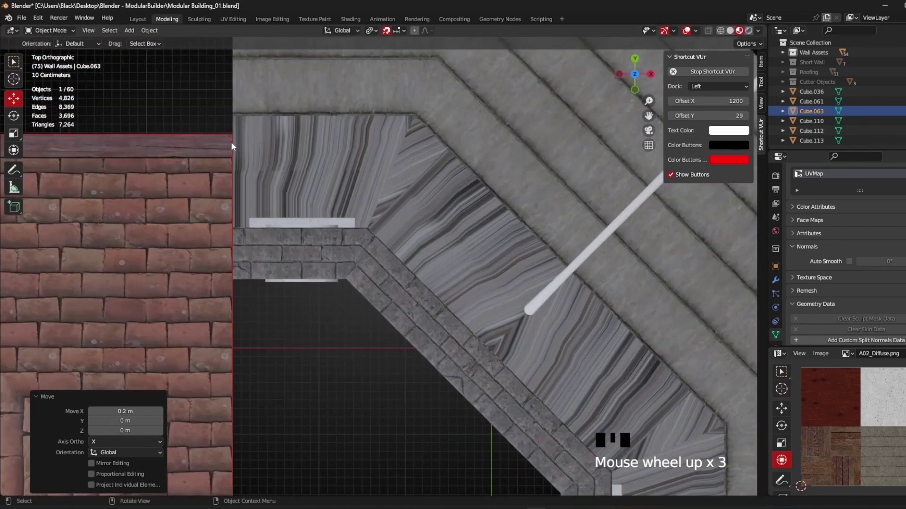
Frame the octagonal tower and position the first roof panel against its top.
scroll("down", 3)
left_click_drag(306, 370, 308, 250)
scroll("down", 3)
left_click_drag(340, 311, 322, 303)
scroll("down", 3)
left_click_drag(303, 297, 281, 284)
key("KP_Decimal")
scroll("down", 3)
left_click_drag(299, 212, 312, 250)
scroll("up", 3)
left_click_drag(305, 270, 302, 352)
left_click(302, 353)
Duplicate the roof panel with Shift+D and place the copy on the next tower side.
left_click_drag(388, 223, 348, 222)
scroll("up", 3)
left_click_drag(349, 221, 418, 254)
scroll("down", 3)
left_click(288, 253)
left_click_drag(379, 132, 378, 141)
left_click(374, 211)
key("shift+d")
left_click(17, 119)
scroll("down", 3)
left_click_drag(248, 228, 314, 361)
left_click(315, 361)
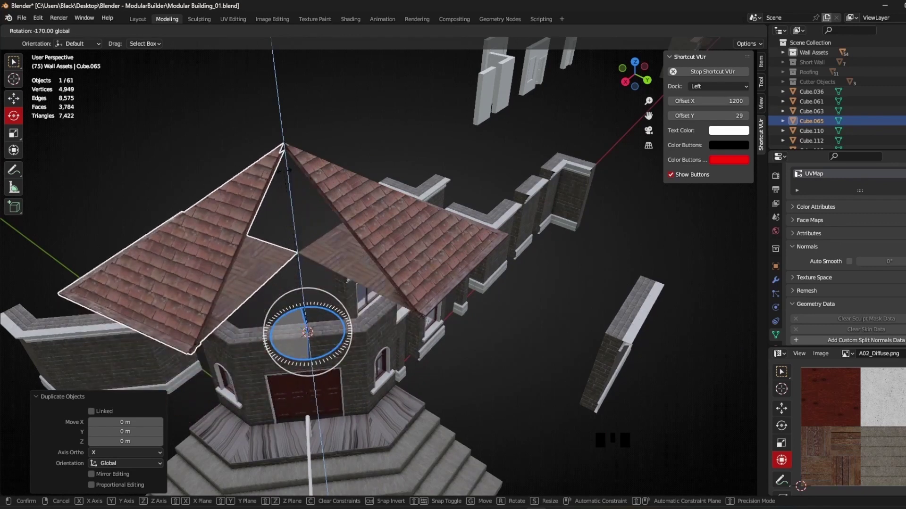
Rotate and position further panel copies around the tower to form the pointed roof.
left_click_drag(347, 250, 274, 273)
scroll("up", 3)
scroll("down", 3)
left_click_drag(248, 264, 323, 280)
scroll("up", 3)
left_click_drag(323, 269, 400, 239)
left_click(400, 239)
left_click_drag(421, 269, 243, 246)
scroll("down", 3)
left_click_drag(276, 250, 401, 205)
left_click(401, 205)
left_click_drag(401, 195, 387, 231)
left_click(387, 231)
left_click_drag(400, 288, 387, 296)
Enter Edit Mode on the roof piece and select its apex vertex for adjustment.
key("Tab")
left_click_drag(373, 290, 304, 211)
left_click(304, 211)
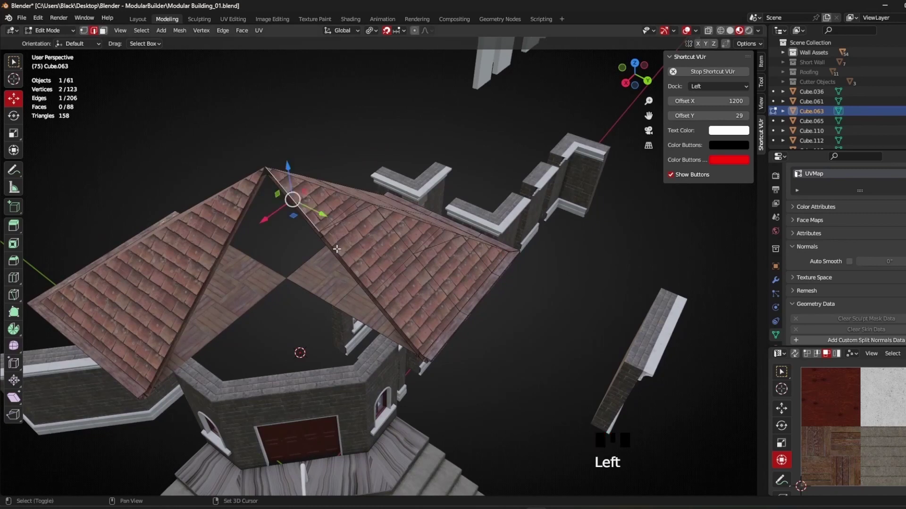
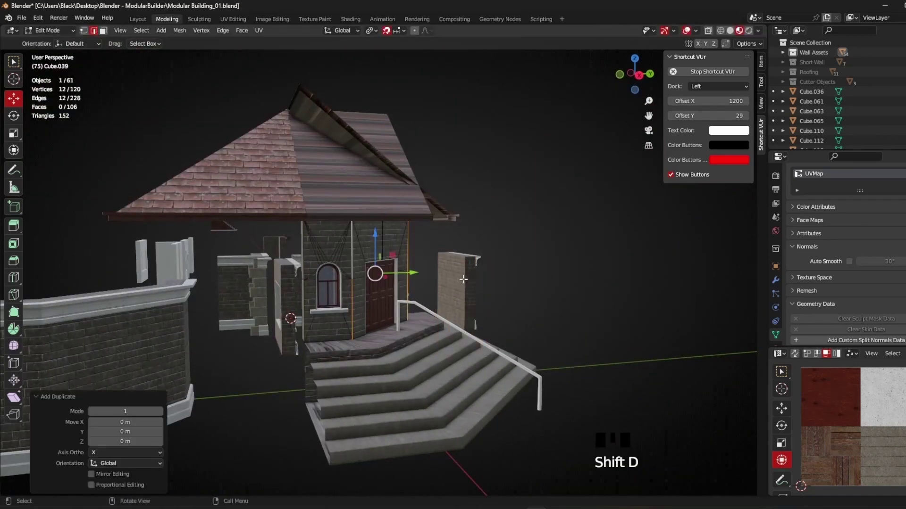
key("p")
left_click_drag(407, 271, 349, 271)
key("Tab")
left_click(341, 260)
left_click_drag(411, 252, 336, 196)
left_click(336, 196)
left_click(442, 196)
left_click_drag(385, 226, 435, 267)
key("KP_Divide")
left_click_drag(376, 252, 492, 266)
left_click(491, 266)
left_click_drag(501, 277, 468, 286)
left_click(468, 286)
left_click_drag(463, 285, 630, 232)
scroll("down", 3)
left_click_drag(488, 223, 387, 159)
scroll("down", 3)
left_click_drag(415, 203, 415, 220)
scroll("up", 3)
left_click_drag(410, 224, 412, 232)
scroll("down", 3)
left_click_drag(410, 238, 455, 228)
scroll("up", 3)
left_click_drag(448, 265, 437, 325)
key("s")
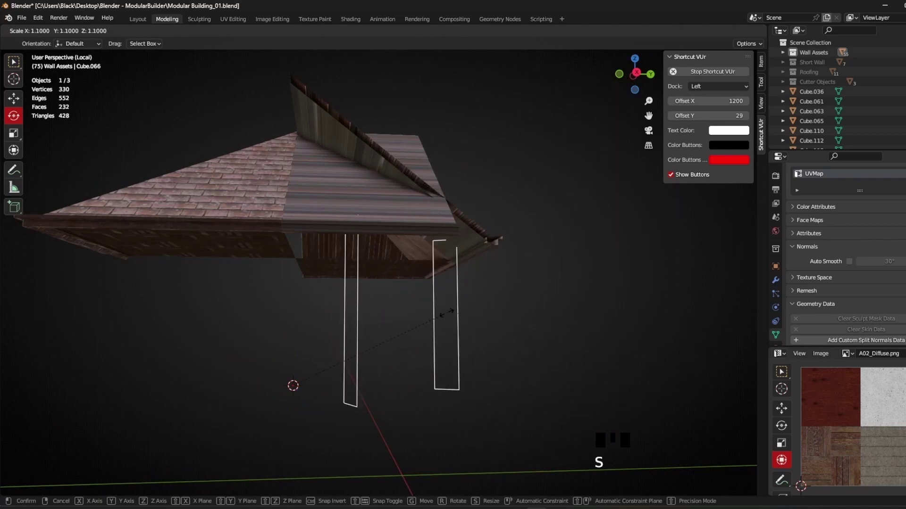
Select the cutter slabs and, in Edit Mode, delete only their faces to leave outlines.
left_click_drag(395, 352, 461, 322)
left_click(461, 323)
left_click(447, 317)
left_click(447, 321)
left_click(457, 321)
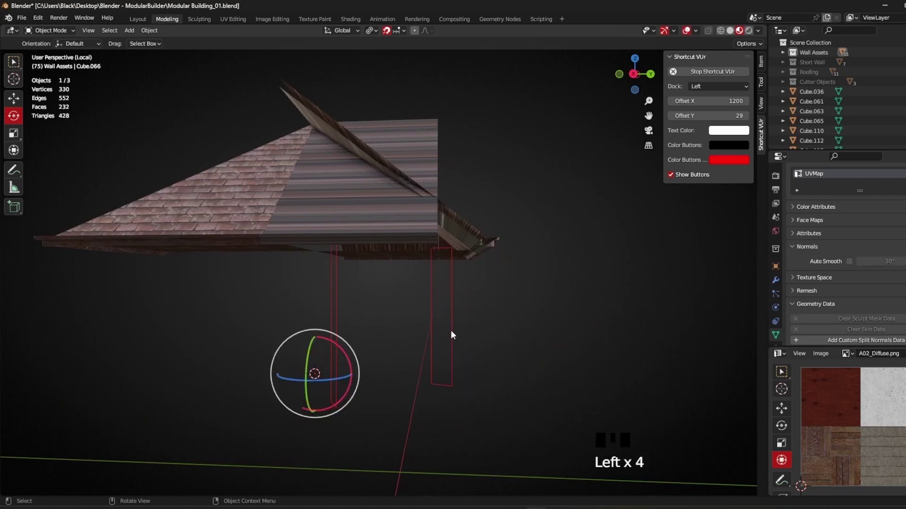
key("Tab")
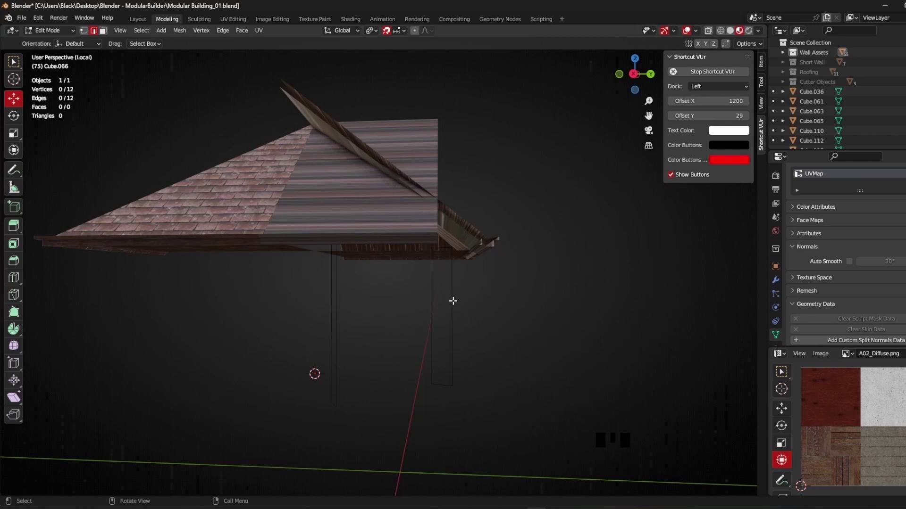
key("l")
key("p")
key("Tab")
Set the cutter outlines' origin to their geometry via Object > Set Origin.
left_click_drag(525, 352, 496, 349)
left_click(451, 297)
left_click(341, 295)
left_click_drag(396, 322, 418, 335)
left_click_drag(419, 335, 490, 375)
left_click_drag(412, 346, 453, 332)
scroll("down", 3)
left_click_drag(429, 326, 505, 291)
Scale the cutter outlines by 15.3 around the roof and switch to back orthographic view.
key("s")
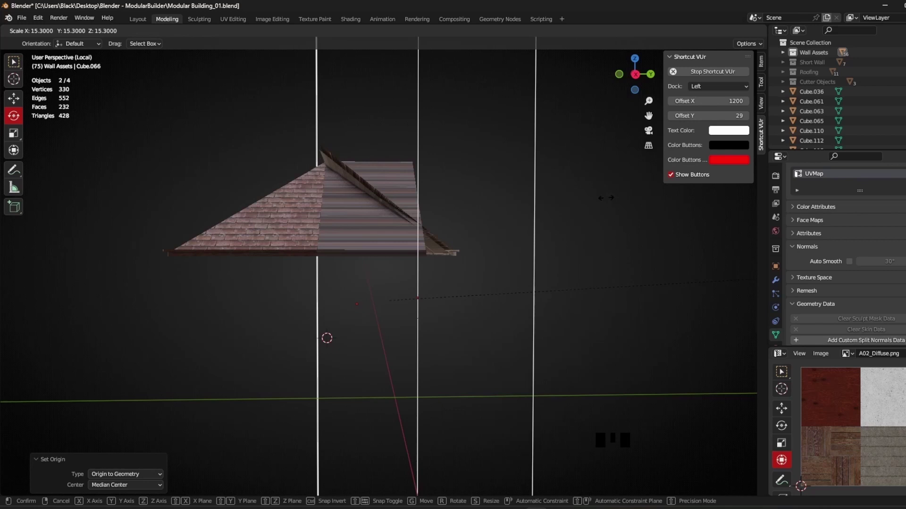
left_click_drag(369, 210, 330, 245)
scroll("down", 3)
left_click_drag(350, 257, 395, 232)
scroll("down", 3)
left_click_drag(398, 254, 646, 62)
left_click(645, 61)
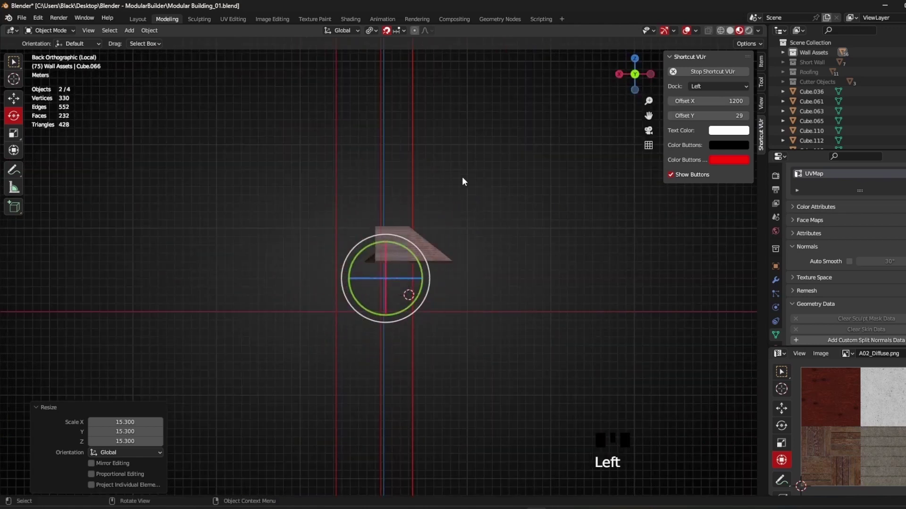
Check the enlarged cutters' alignment over the roof from the top view.
left_click(637, 59)
scroll("up", 3)
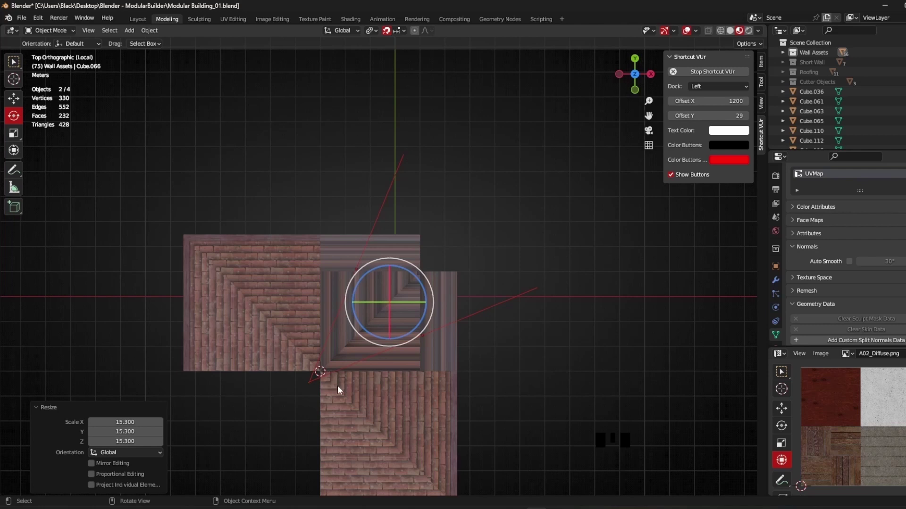
scroll("up", 3)
left_click_drag(315, 381, 411, 234)
scroll("up", 3)
scroll("up", 3)
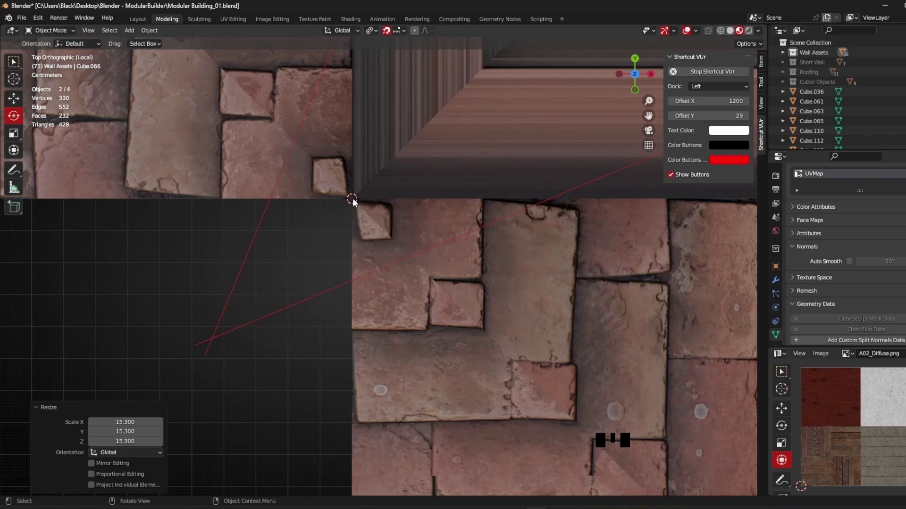
scroll("down", 3)
Duplicate a cutter, rotate it to tilt diagonally through the roof, and join the cutters with Ctrl+J.
left_click_drag(462, 275, 439, 171)
scroll("down", 3)
left_click_drag(436, 180, 480, 201)
left_click(480, 201)
left_click(431, 195)
left_click(447, 175)
left_click_drag(411, 217, 416, 212)
scroll("up", 3)
key("ctrl+j")
left_click_drag(404, 216, 436, 117)
left_click(436, 117)
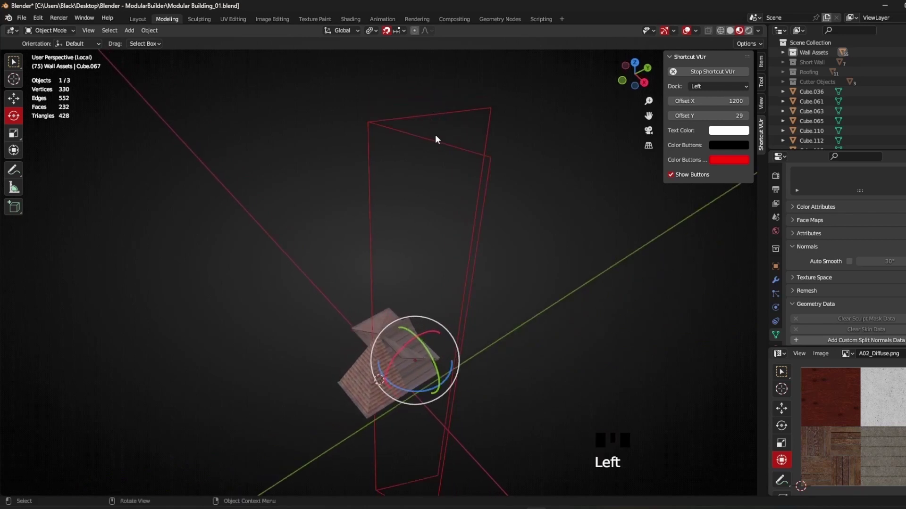
In Edit Mode keep only the picked cutter points, inverting the selection and deleting the rest.
key("Tab")
left_click(427, 114)
left_click(427, 137)
left_click_drag(460, 141, 456, 162)
key("ctrl+i")
key("x")
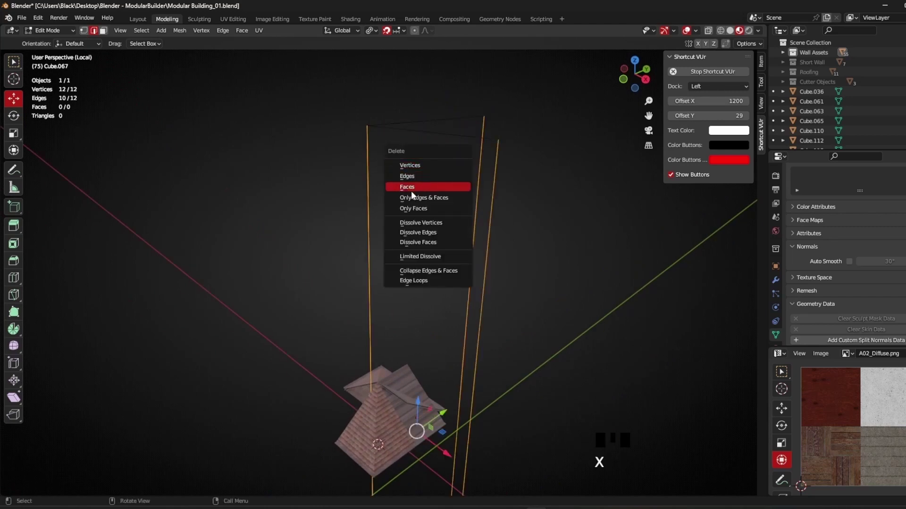
Back in Object Mode select the cutter pieces together and join them into one object (Ctrl+J).
scroll("down", 3)
middle_click(426, 215)
left_click(414, 191)
middle_click(419, 202)
left_click(395, 172)
left_click_drag(456, 213, 410, 199)
scroll("up", 3)
middle_click(418, 208)
scroll("down", 3)
key("Tab")
left_click(430, 215)
left_click(426, 195)
left_click_drag(433, 200, 425, 204)
key("ctrl+j")
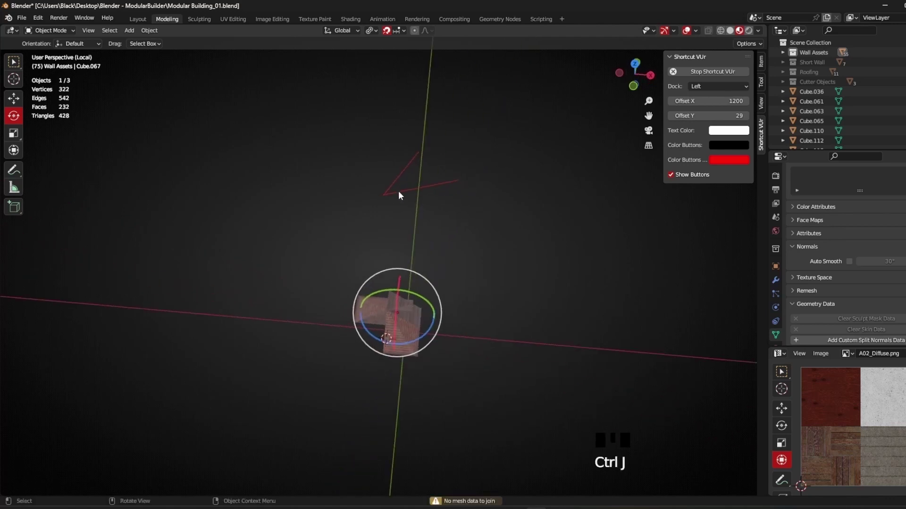
In top view move the roof piece so its corner vertex snaps onto the shared corner point.
scroll("up", 3)
left_click(408, 140)
left_click_drag(410, 157, 404, 138)
scroll("down", 3)
middle_click(420, 169)
left_click(24, 100)
left_click_drag(517, 217, 432, 157)
left_click_drag(432, 157, 450, 203)
left_click_drag(450, 203, 411, 159)
left_click(411, 158)
Bring the two cutter corner points together and merge them at centre, leaving a three-point L outline.
left_click_drag(420, 317, 465, 206)
scroll("up", 3)
left_click_drag(477, 178, 400, 259)
scroll("up", 3)
left_click_drag(395, 251, 432, 257)
scroll("down", 3)
left_click_drag(446, 287, 637, 81)
left_click(637, 81)
scroll("up", 3)
left_click_drag(451, 311, 328, 237)
scroll("up", 3)
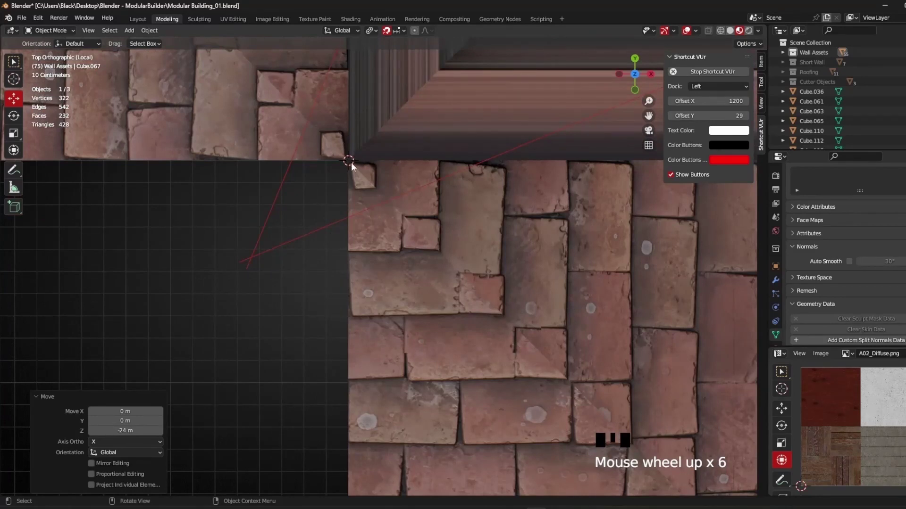
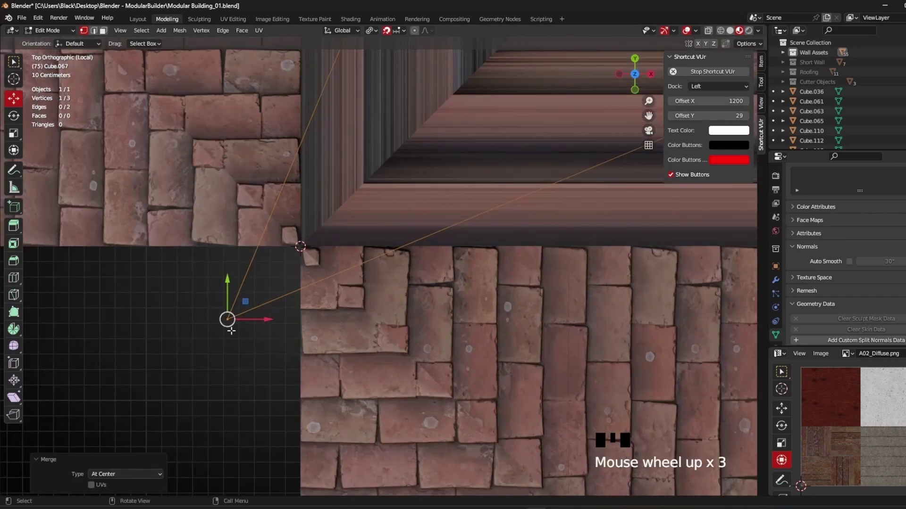
scroll("up", 3)
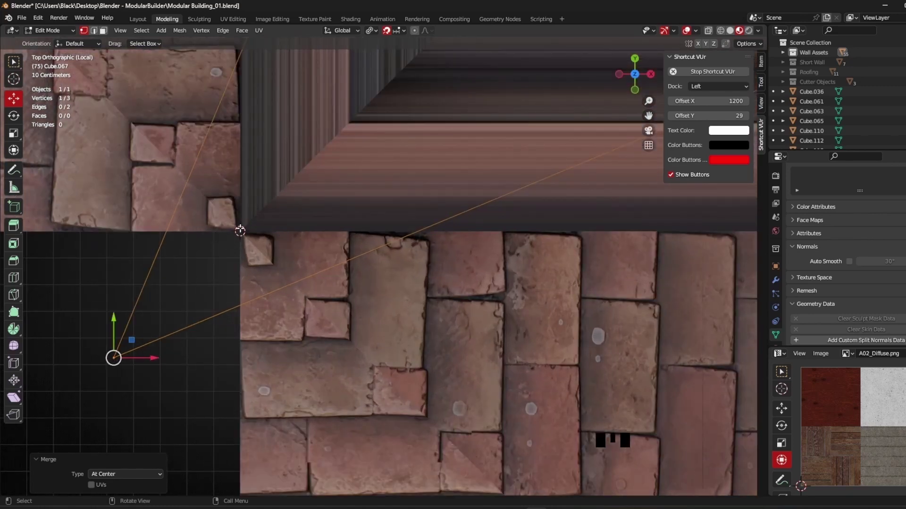
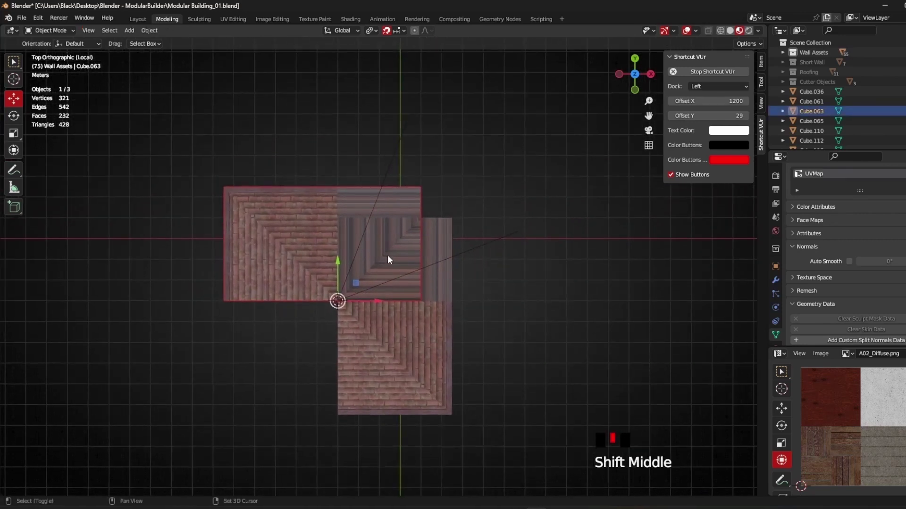
With the cutter active, select all faces of the left roof piece and Knife Project the outline through it.
left_click_drag(389, 231, 362, 210)
key("Tab")
key("3")
scroll("up", 3)
key("a")
scroll("down", 3)
scroll("up", 3)
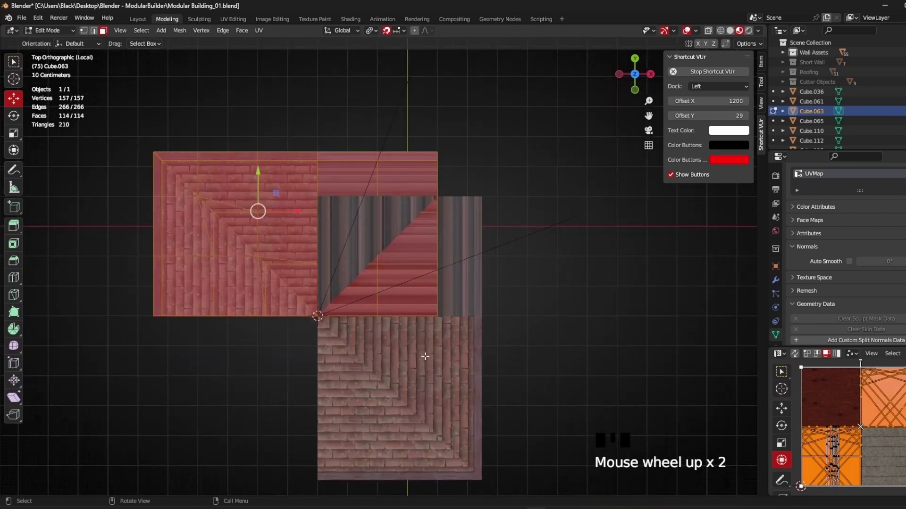
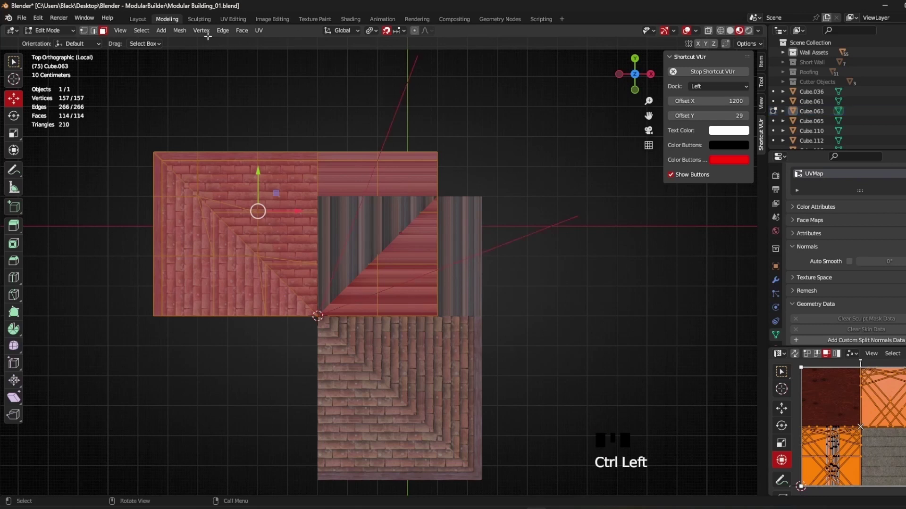
left_click_drag(182, 33, 94, 489)
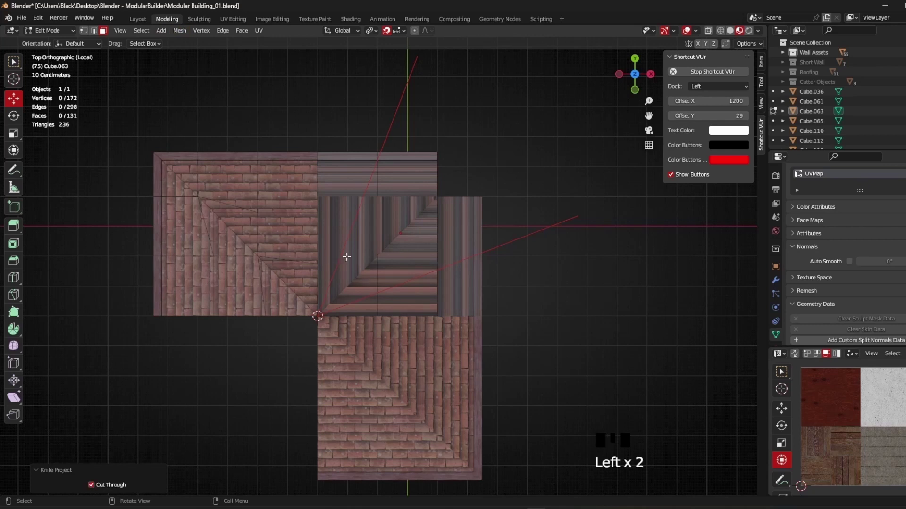
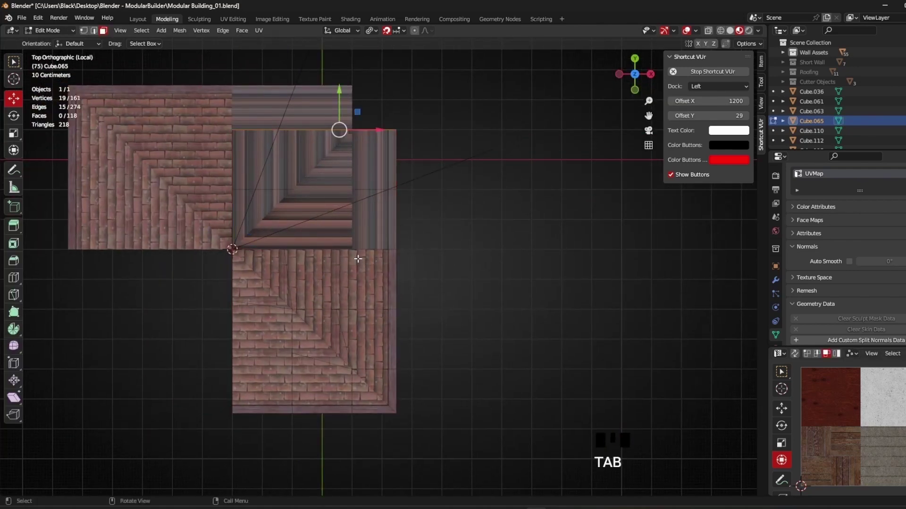
Select all faces of the lower roof piece and Knife Project the cutter outline through it with Cut Through.
key("a")
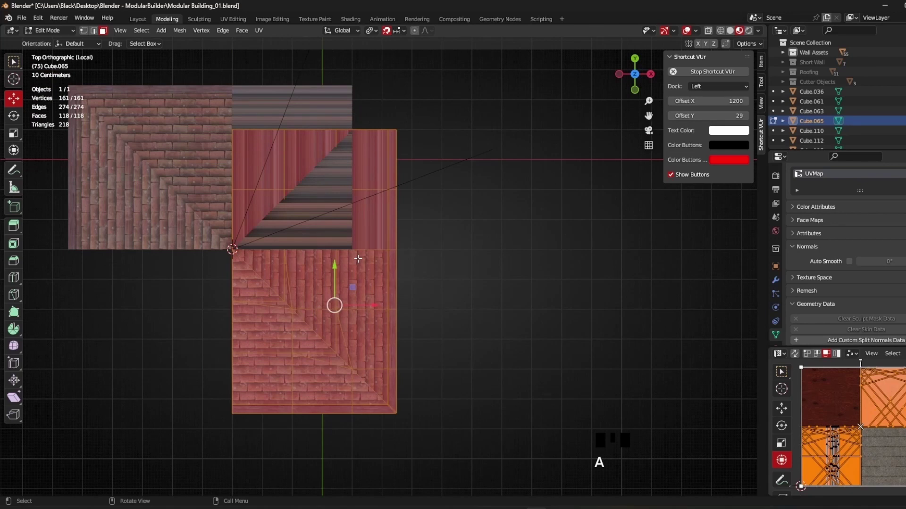
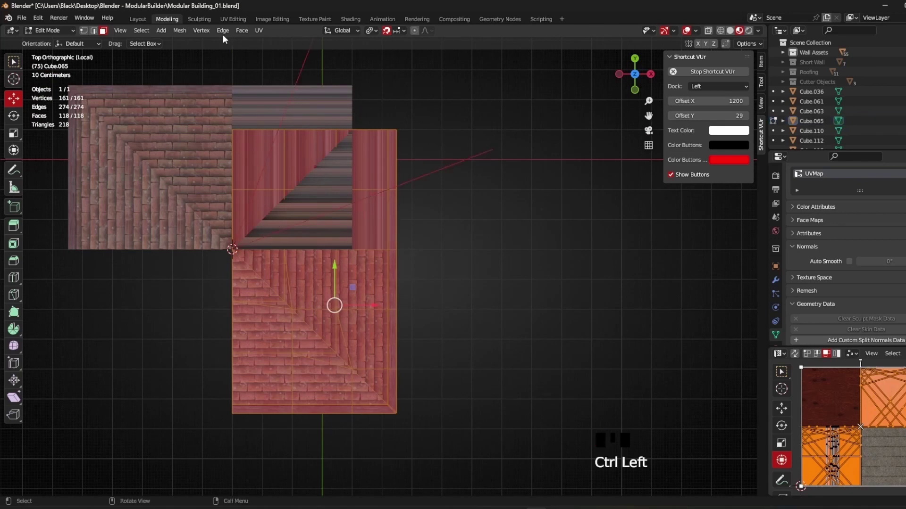
left_click_drag(185, 33, 211, 171)
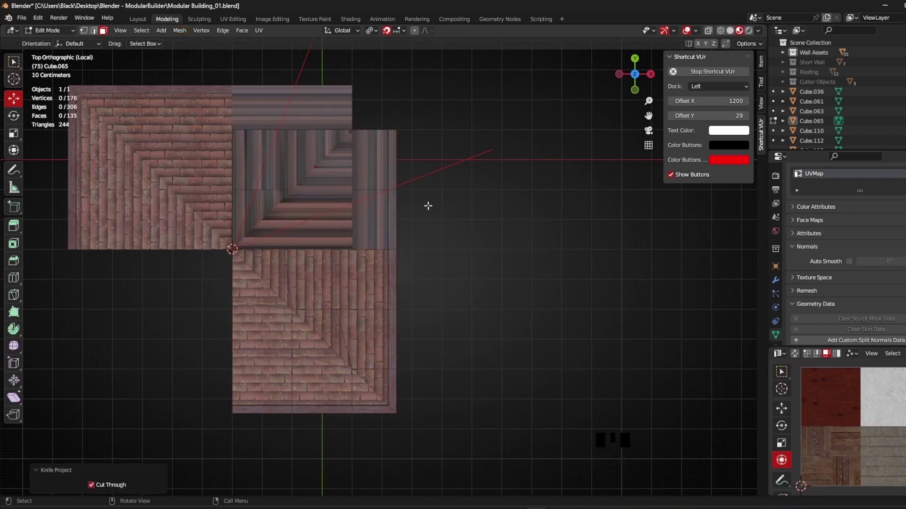
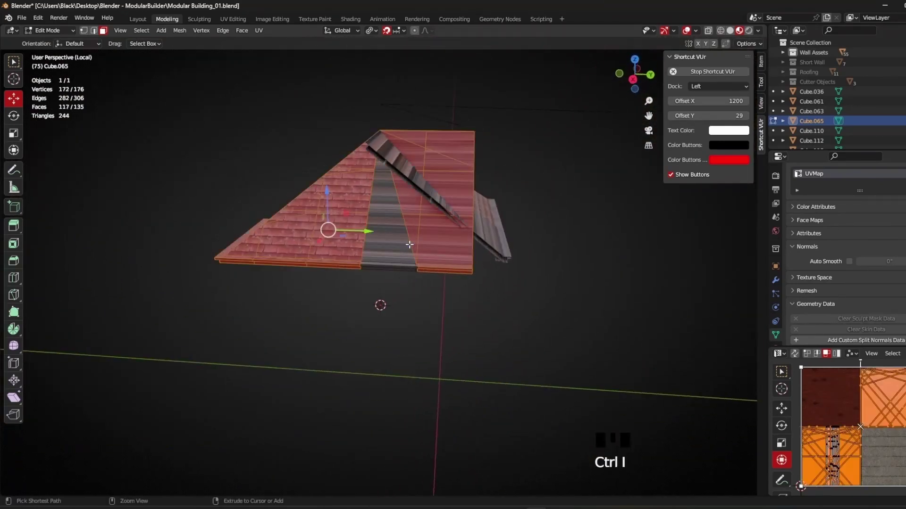
Delete the faces outside the triangular section, then invert the selection on the other piece to delete its excess.
scroll("up", 3)
middle_click(417, 203)
key("x")
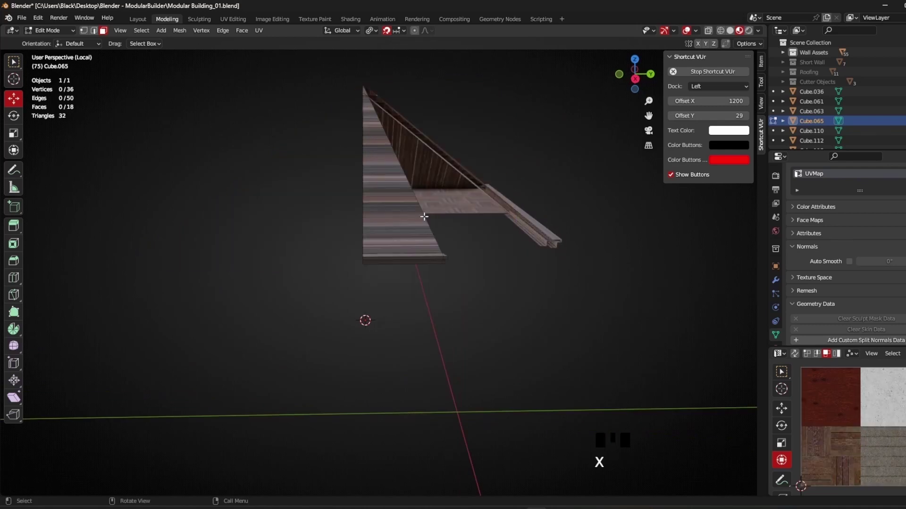
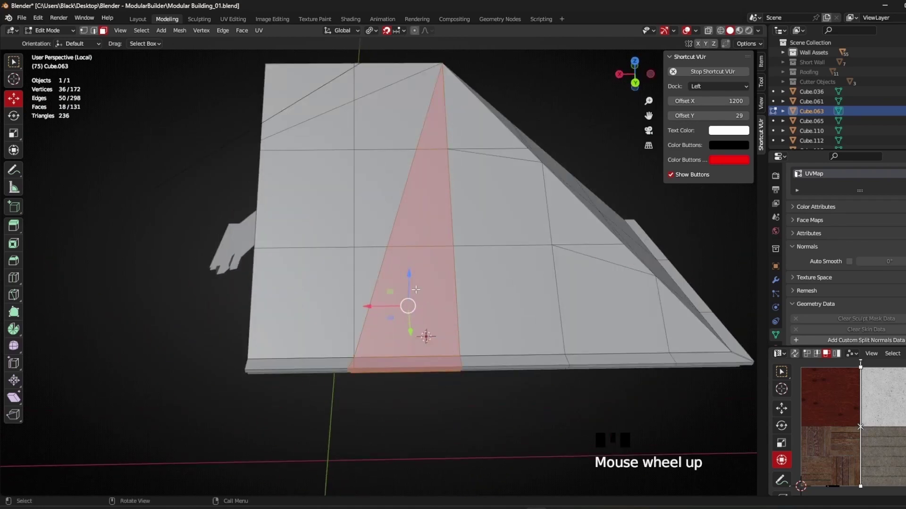
key("ctrl+i")
key("x")
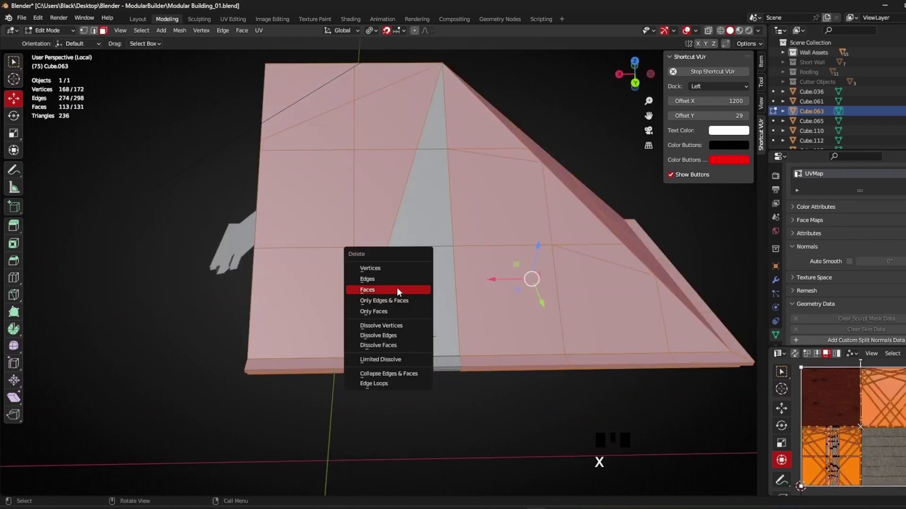
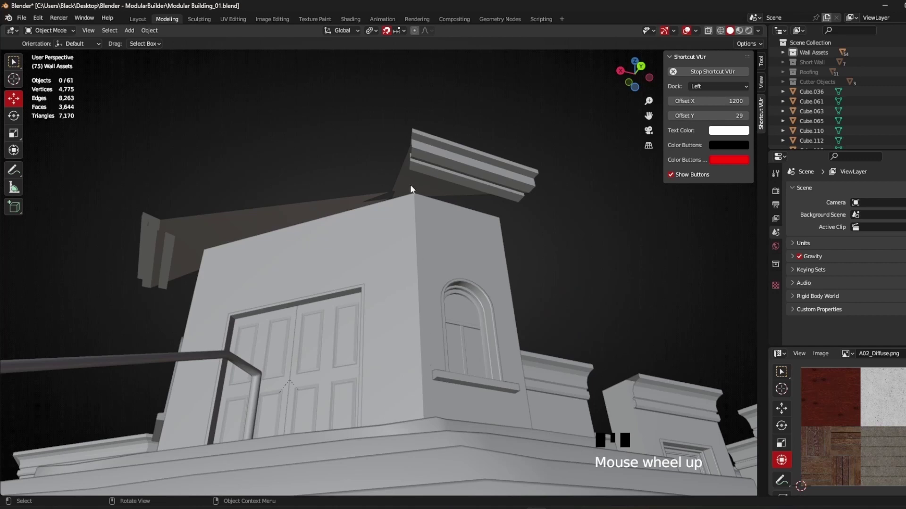
Orbit around the small tower and select one triangular roof section to position on its top.
scroll("down", 3)
left_click_drag(409, 221, 383, 155)
left_click(382, 155)
scroll("down", 3)
left_click_drag(357, 243, 319, 208)
left_click_drag(319, 207, 329, 211)
left_click_drag(392, 185, 364, 192)
left_click_drag(325, 198, 328, 208)
left_click_drag(355, 223, 391, 196)
left_click(391, 196)
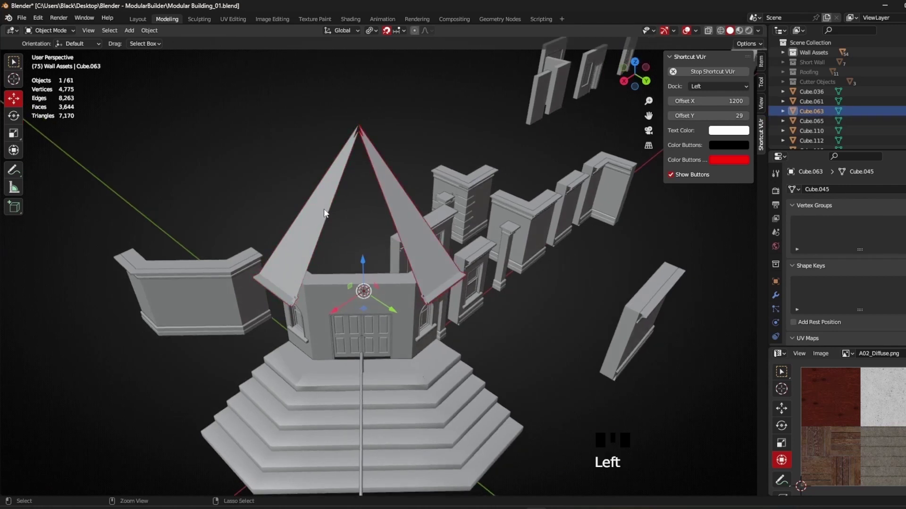
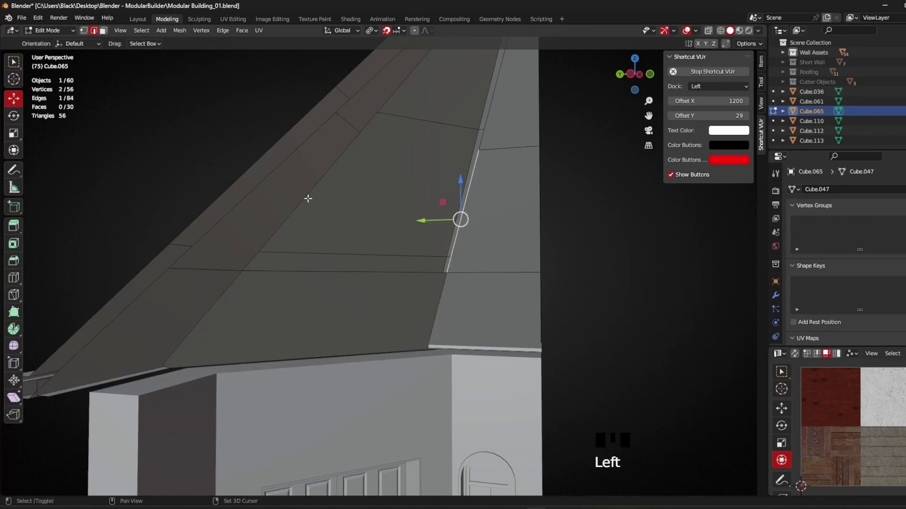
Select edges and vertices near the roof peak and fill faces (F) to close the gap at the apex.
left_click(303, 197)
key("f")
left_click_drag(417, 206, 297, 211)
left_click(297, 211)
left_click(396, 209)
key("f")
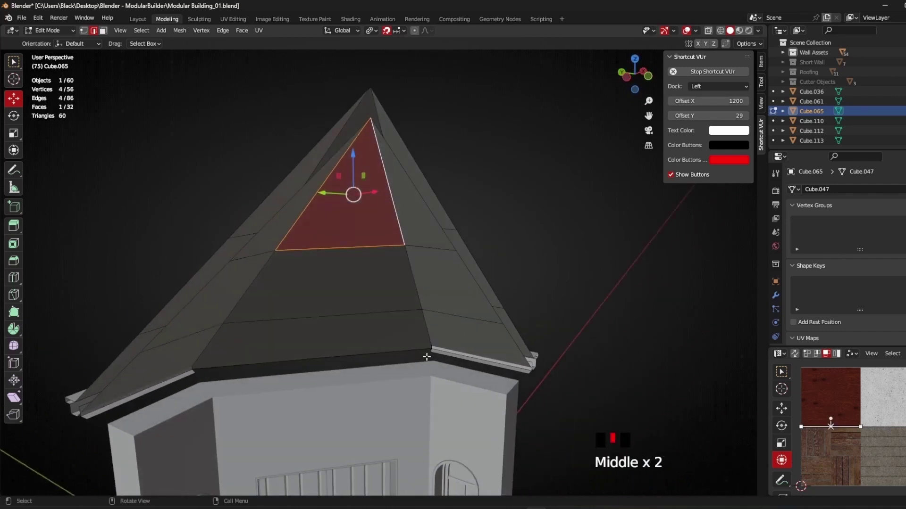
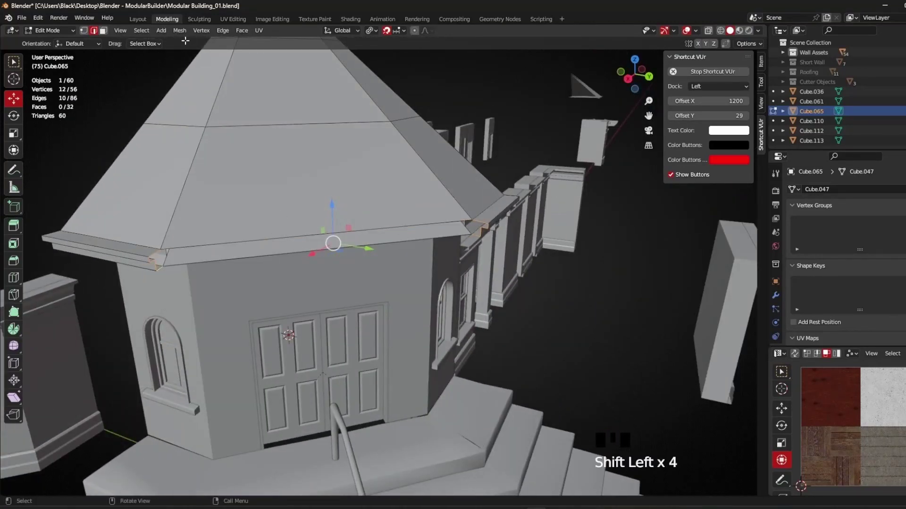
Bridge the roof's lower edge loop to the eave trim with faces, then select the underside eave vertices to fix.
left_click_drag(185, 33, 252, 64)
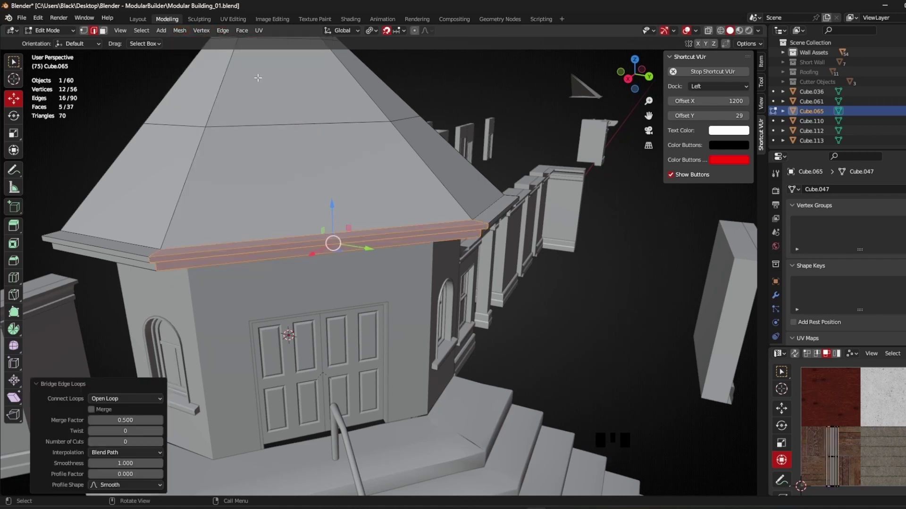
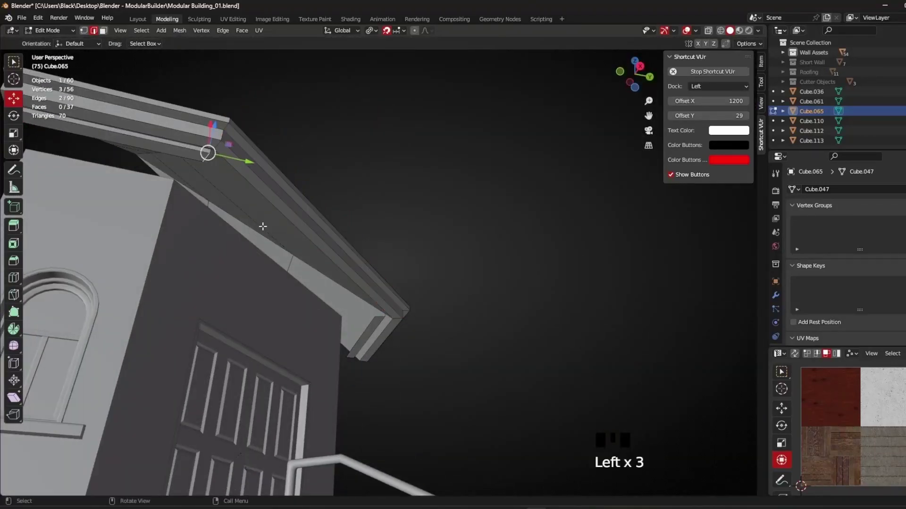
left_click_drag(388, 319, 492, 291)
double_click(492, 291)
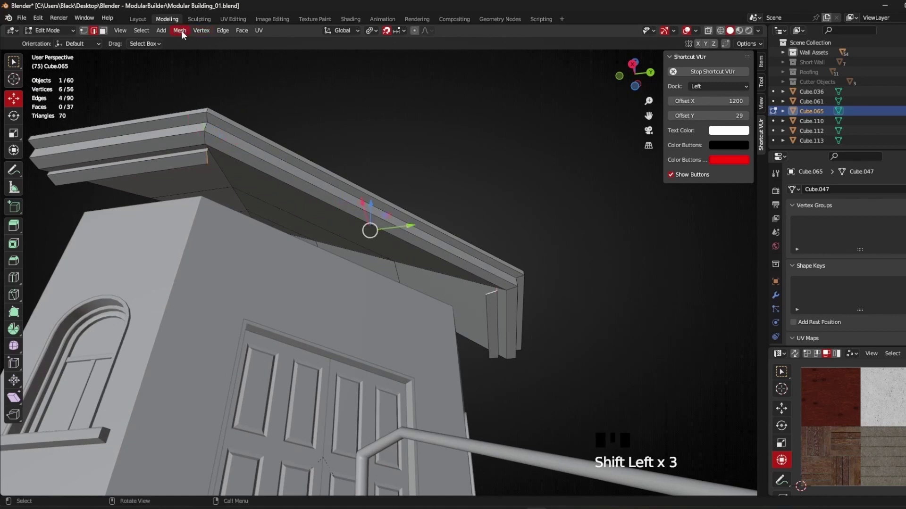
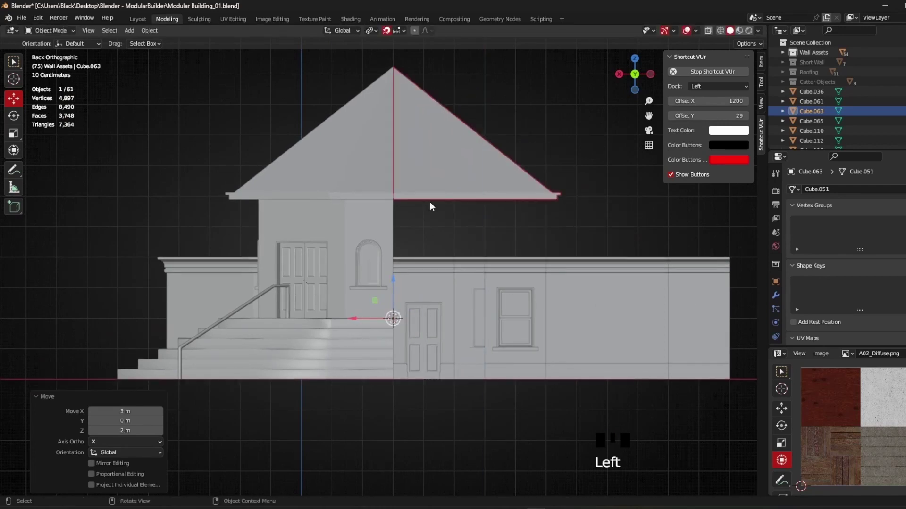
Move the tower roof along X and then down into place over the tower, 7 m across.
scroll("down", 3)
left_click_drag(429, 219, 635, 68)
left_click(635, 69)
scroll("up", 3)
left_click_drag(473, 162, 414, 385)
left_click(415, 385)
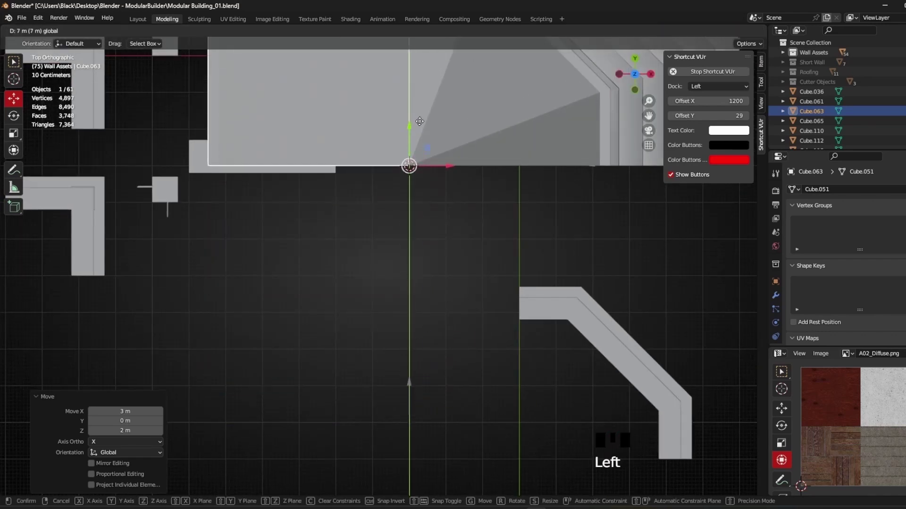
left_click_drag(418, 173, 410, 251)
Orbit around the pyramid roof, select it and frame it to inspect the ridge up close.
scroll("up", 3)
scroll("up", 3)
scroll("down", 3)
left_click_drag(405, 329, 310, 246)
scroll("down", 3)
left_click_drag(378, 300, 403, 368)
left_click(403, 367)
left_click_drag(316, 317, 280, 276)
scroll("up", 3)
left_click_drag(278, 270, 322, 277)
left_click(323, 277)
key("KP_Decimal")
scroll("down", 3)
left_click_drag(244, 210, 214, 200)
left_click(214, 200)
scroll("up", 3)
left_click_drag(180, 309, 214, 350)
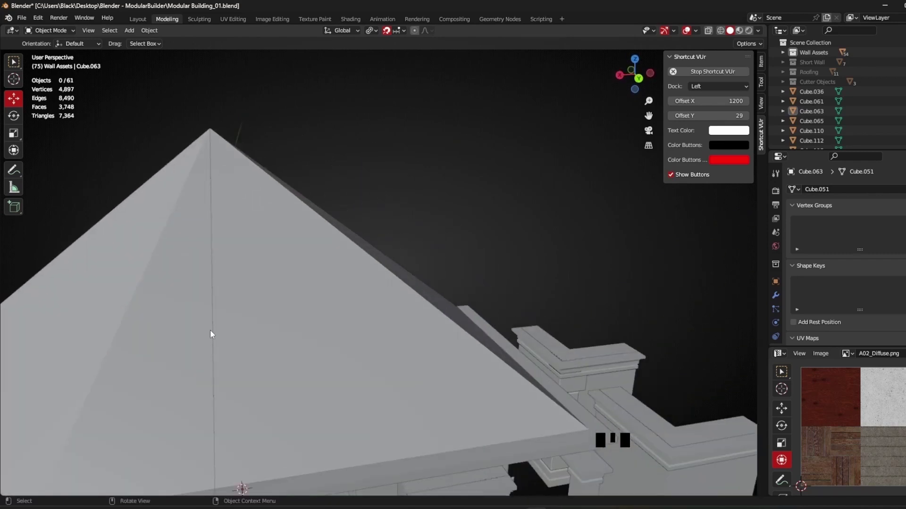
View the roof textured, select the tiled pyramid roof piece and duplicate it with Shift+D.
left_click(722, 49)
left_click_drag(324, 218, 345, 263)
scroll("up", 3)
left_click_drag(294, 279, 298, 269)
scroll("down", 3)
left_click_drag(298, 272, 274, 262)
left_click(274, 263)
scroll("down", 3)
left_click_drag(280, 302, 326, 279)
scroll("down", 3)
left_click_drag(375, 283, 355, 304)
left_click(355, 304)
scroll("down", 3)
left_click_drag(385, 328, 411, 302)
left_click(411, 302)
scroll("down", 3)
left_click_drag(383, 323, 387, 316)
key("shift+d")
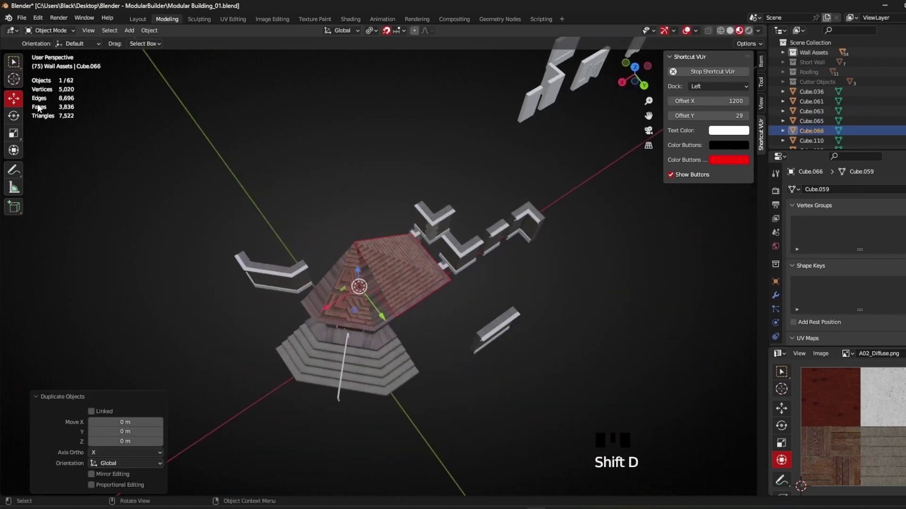
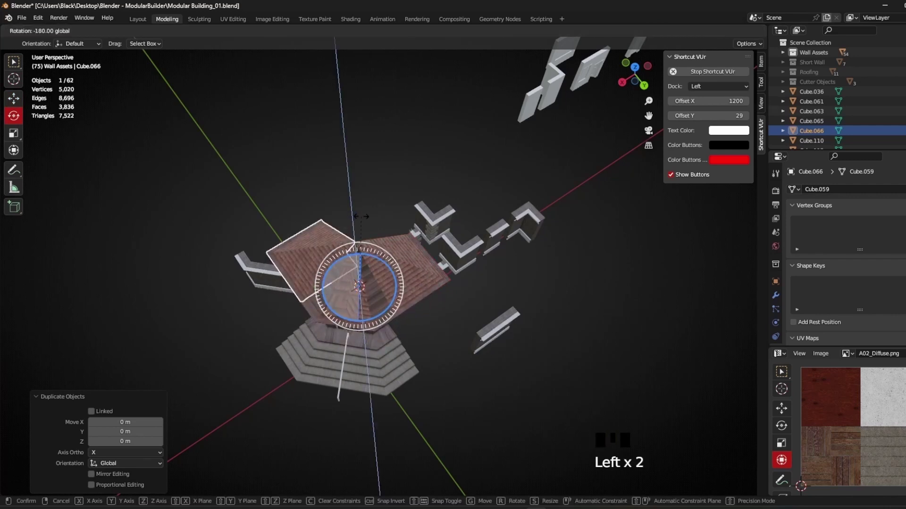
Rotate the copied roof 180 degrees about Z and move it over the brick house.
left_click_drag(399, 269, 405, 191)
left_click(405, 191)
left_click_drag(350, 257, 397, 254)
Orbit to the roof interior, select the copied roof and enter Edit Mode on its mesh.
scroll("up", 3)
left_click_drag(328, 276, 434, 210)
scroll("down", 3)
left_click_drag(359, 218, 413, 201)
left_click(413, 201)
left_click_drag(329, 249, 382, 302)
left_click(382, 302)
scroll("up", 3)
key("Tab")
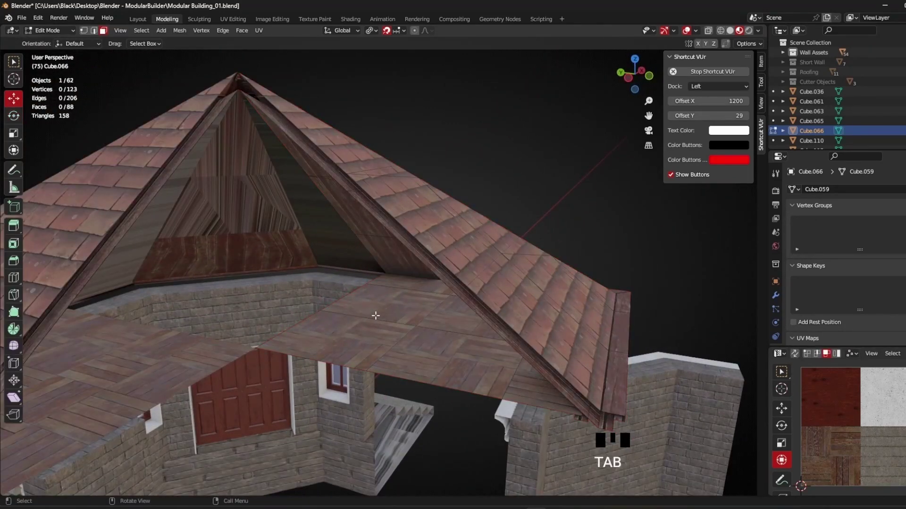
Select the linked square grid of floor faces with L and duplicate it off the roof.
key("l")
left_click_drag(378, 312, 397, 311)
key("shift+d")
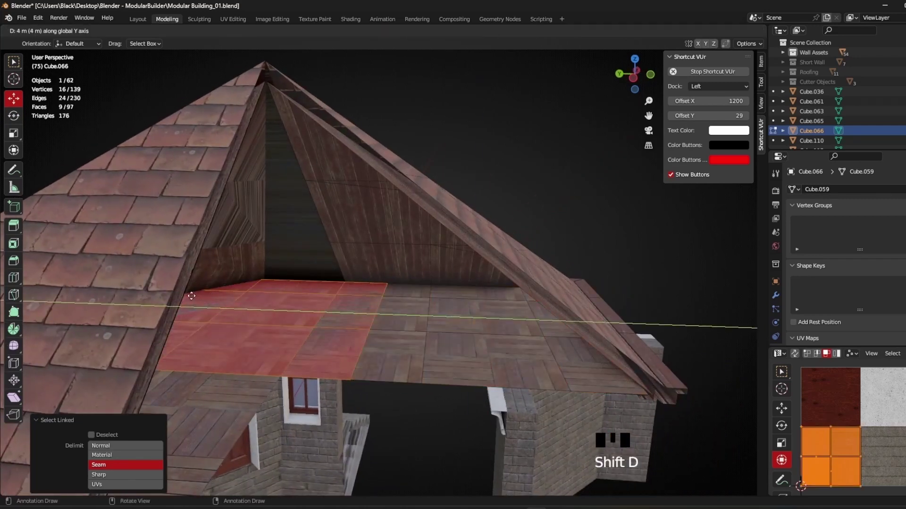
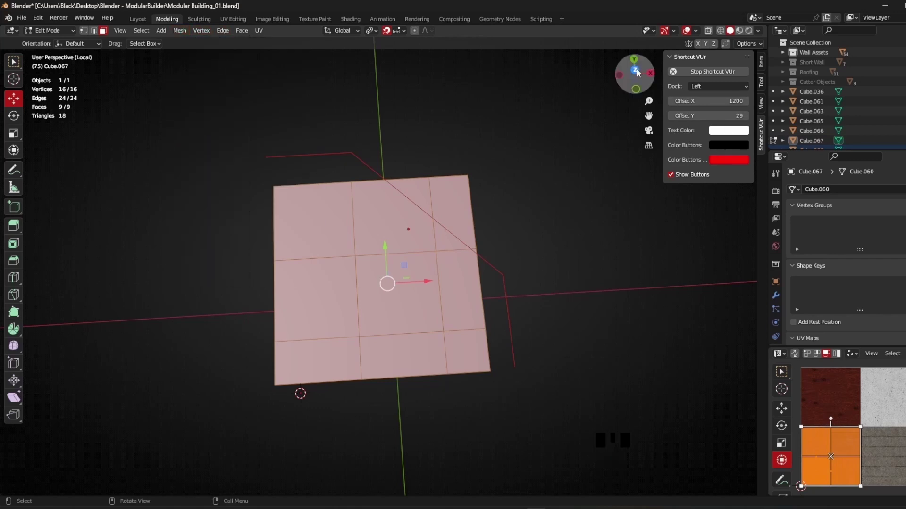
Knife-project the wall outline onto the grid from top view and bring up the delete options.
left_click(642, 73)
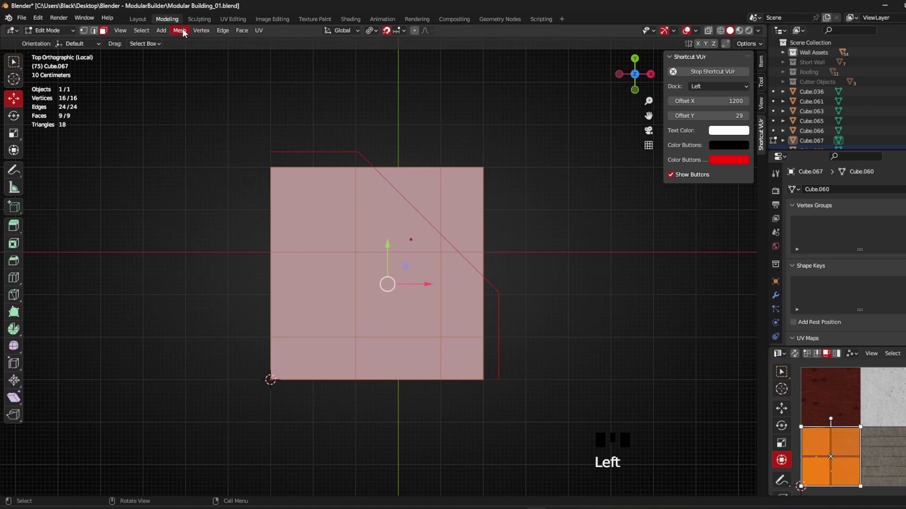
left_click_drag(186, 33, 97, 487)
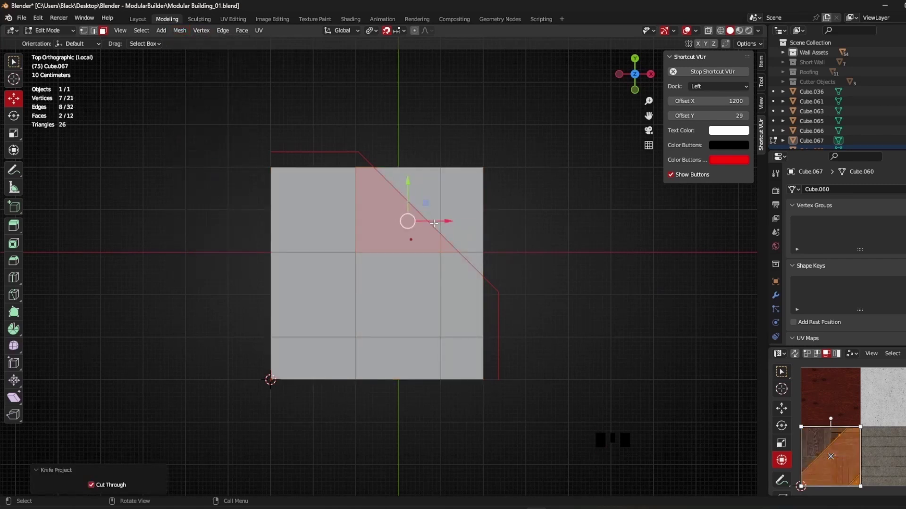
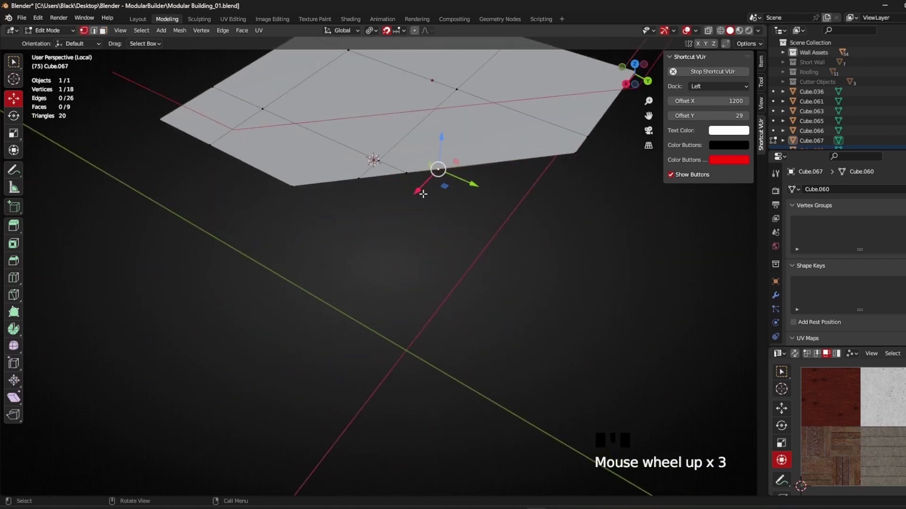
key("x")
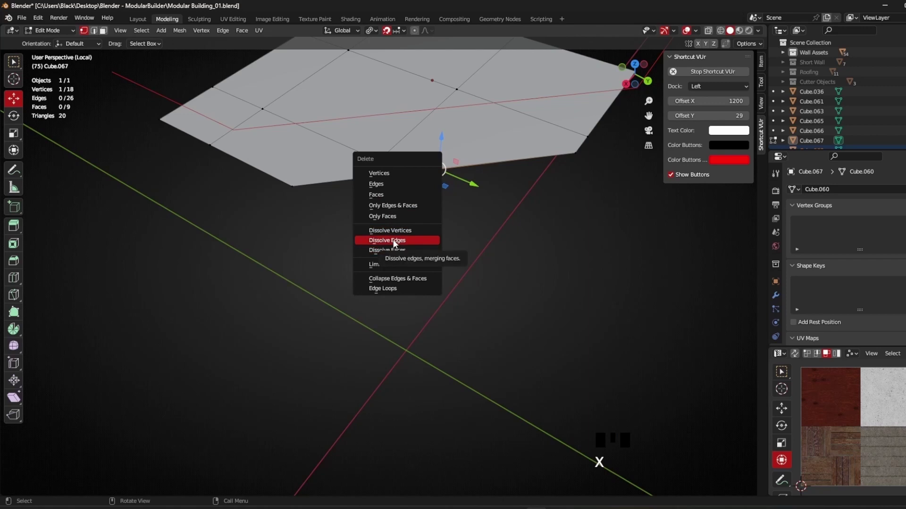
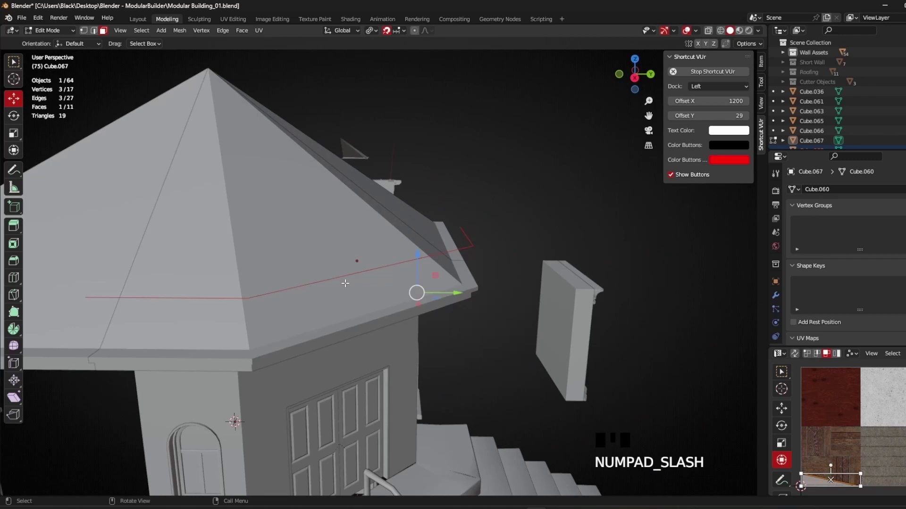
Nudge the cut tile piece's vertices along the tower eave in local view.
left_click(745, 36)
scroll("down", 3)
left_click_drag(233, 244, 444, 257)
scroll("up", 3)
left_click_drag(479, 270, 491, 262)
key("Tab")
left_click(487, 269)
key("KP_Divide")
key("Tab")
left_click_drag(415, 214, 418, 254)
scroll("up", 3)
key("Tab")
left_click_drag(265, 208, 359, 242)
scroll("down", 3)
key("Tab")
key("KP_Divide")
Tuck the triangular corner of the piece under the eave and leave Edit Mode.
scroll("down", 3)
left_click_drag(400, 240, 338, 262)
scroll("up", 3)
left_click_drag(344, 261, 471, 227)
scroll("down", 3)
left_click_drag(444, 246, 376, 212)
double_click(376, 212)
left_click_drag(453, 264, 403, 220)
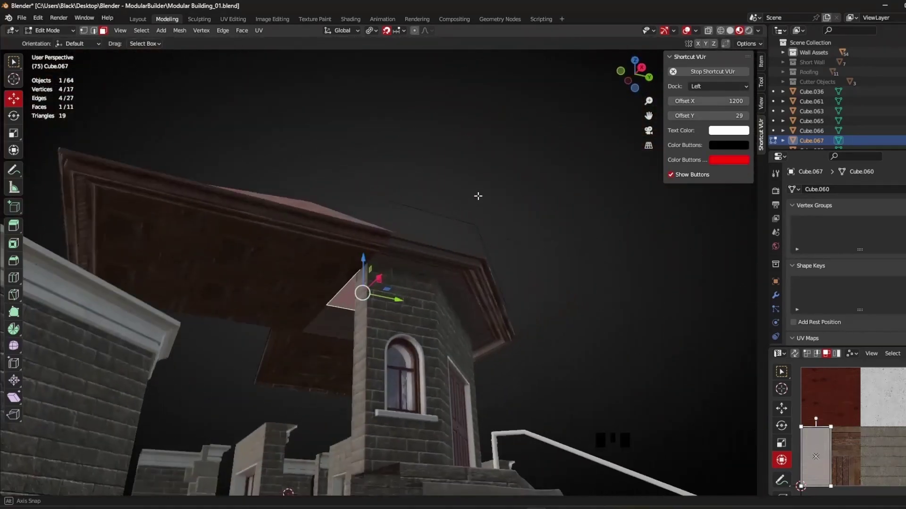
key("Tab")
Delete the leftover object from the scene.
left_click(523, 295)
middle_click(533, 287)
key("Delete")
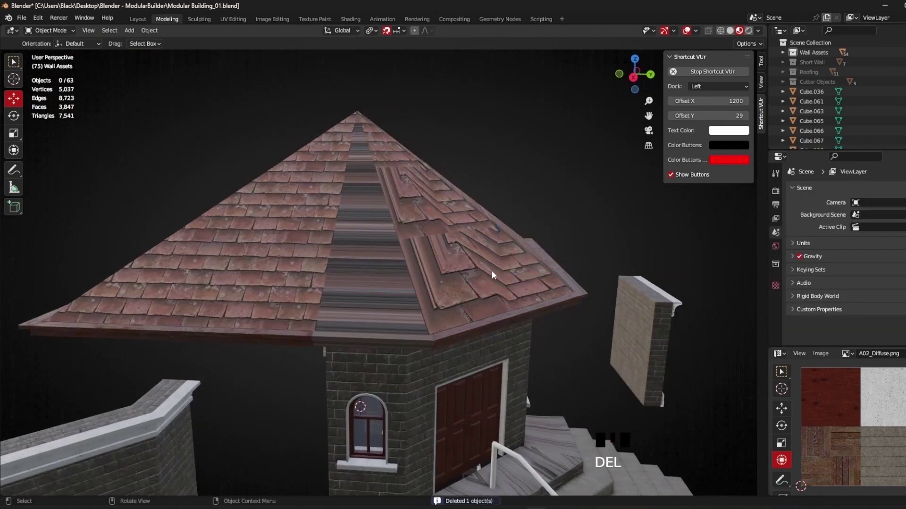